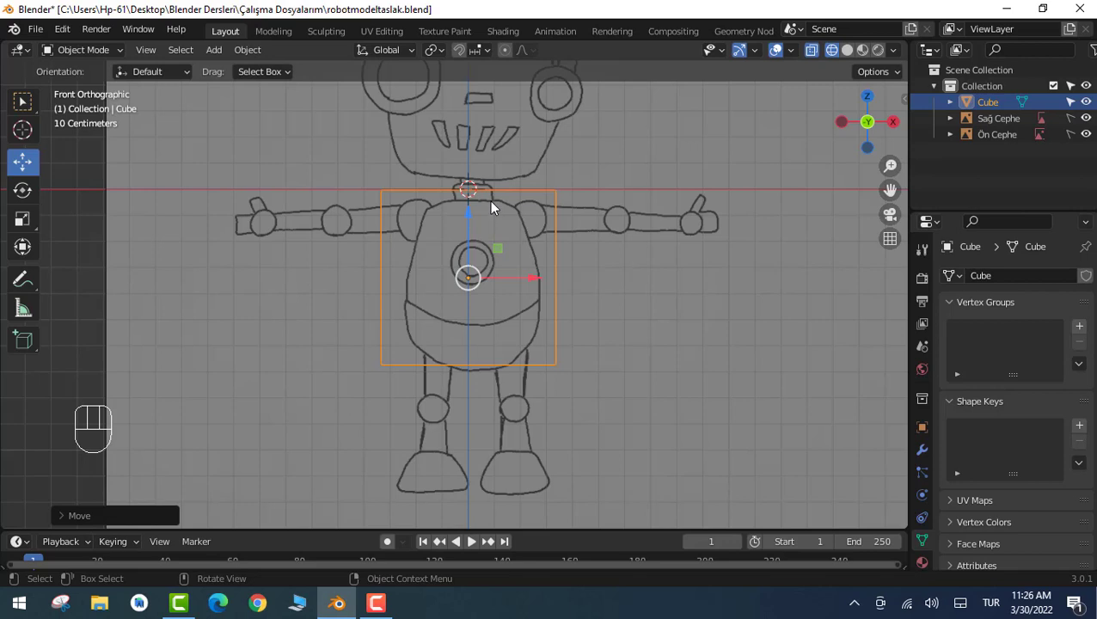
Shrink the cube and nudge it vertically so it covers the torso from shoulders to hips, undoing a stray move
key("s")
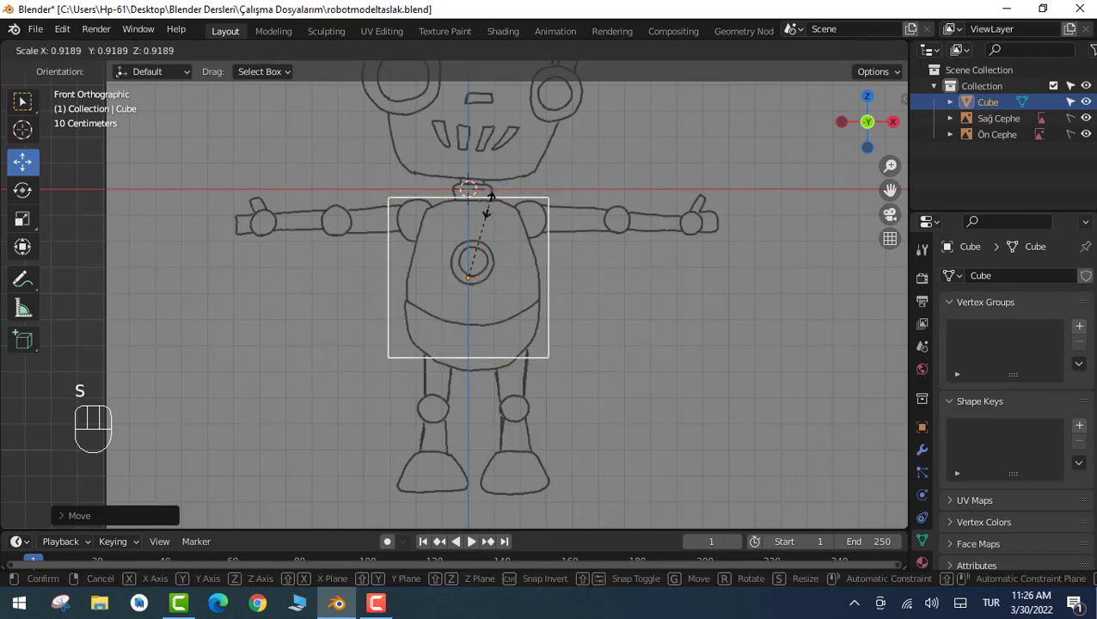
key("g")
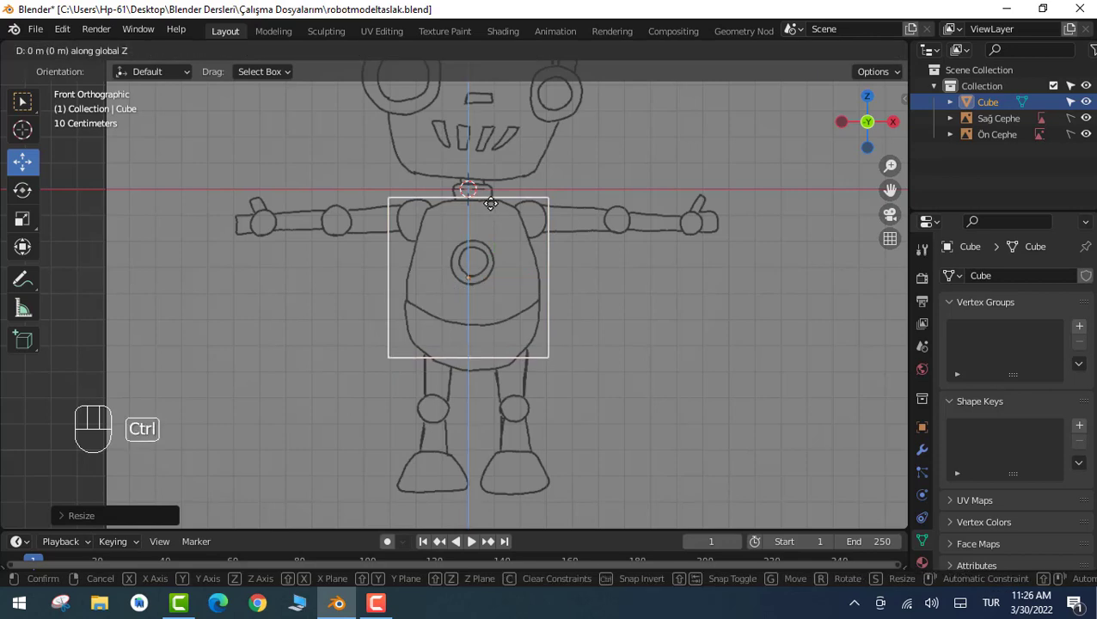
key("ctrl+z")
key("ctrl+z")
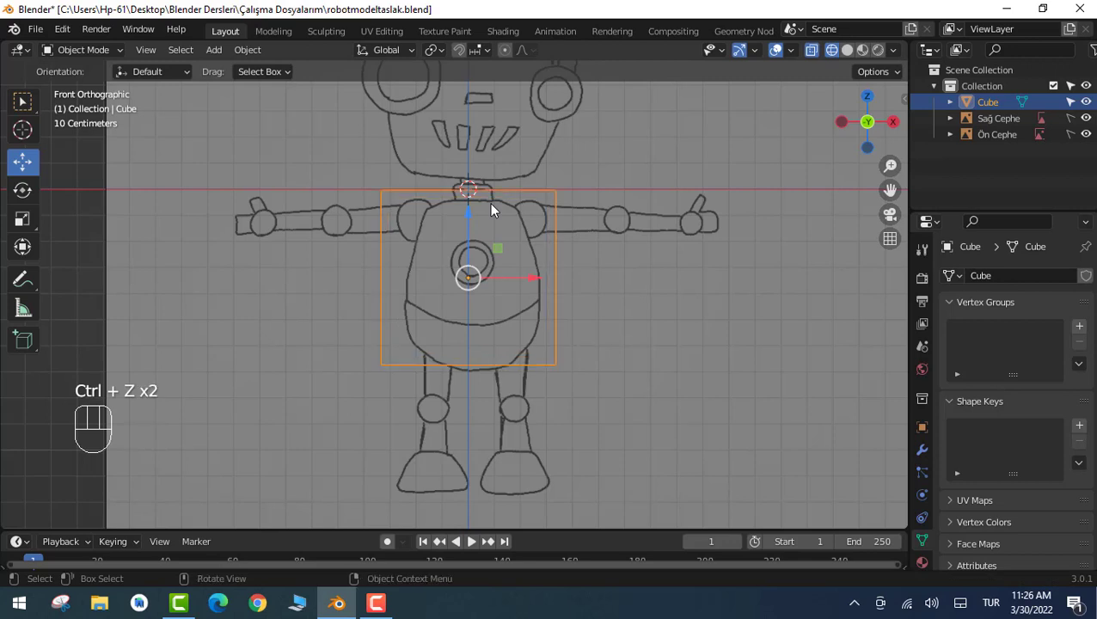
key("s")
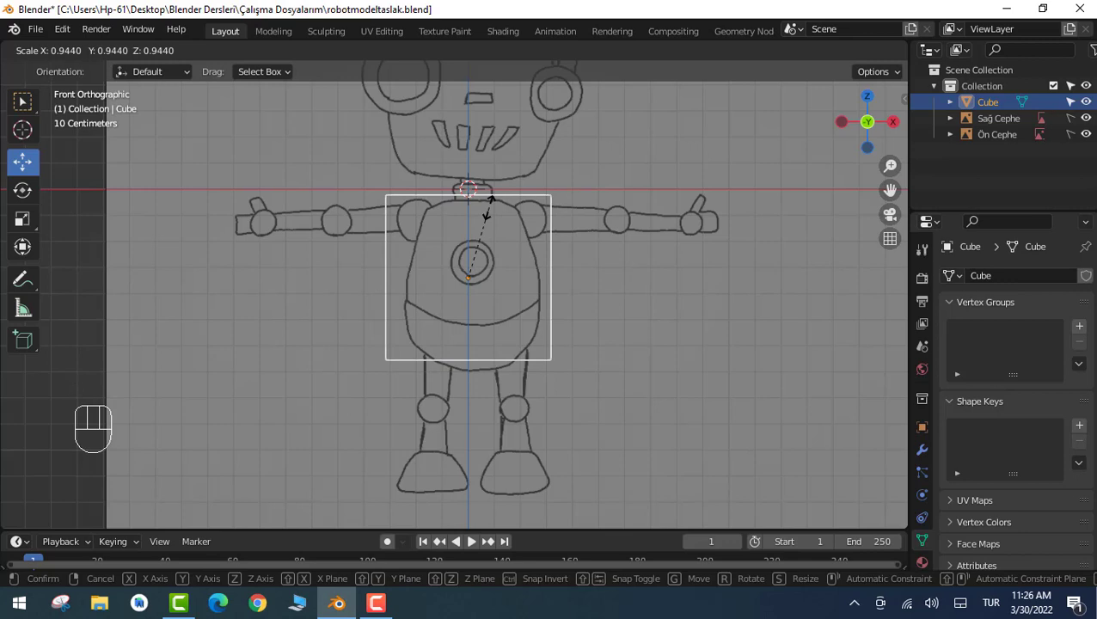
key("g")
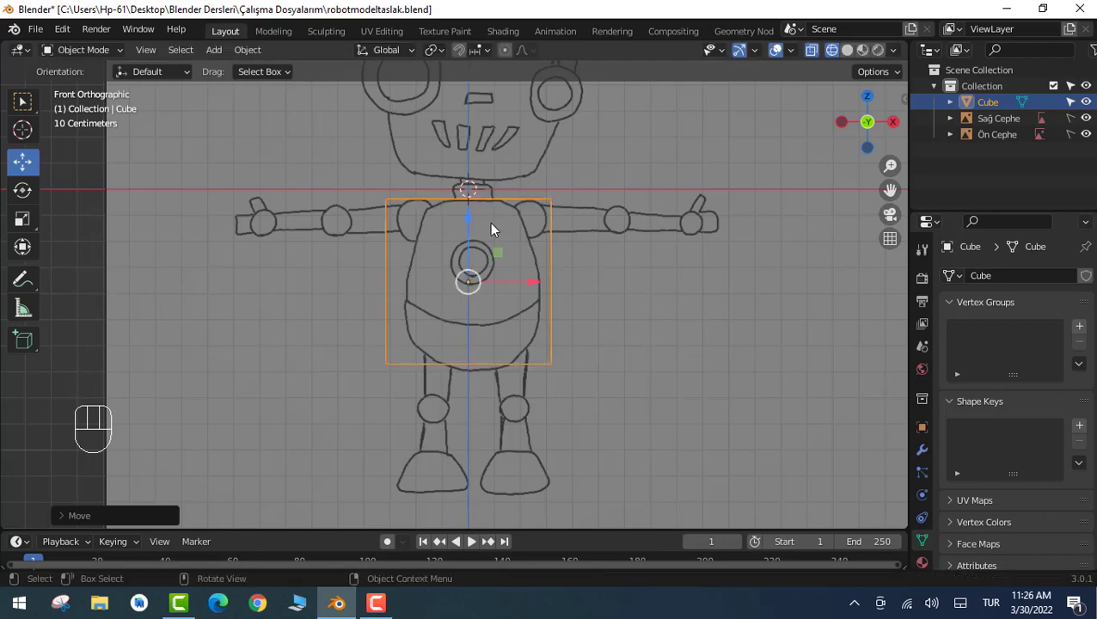
Loop-cut the cube down its middle, delete the right-side vertices and reselect the remaining half in Object Mode
left_click(706, 346)
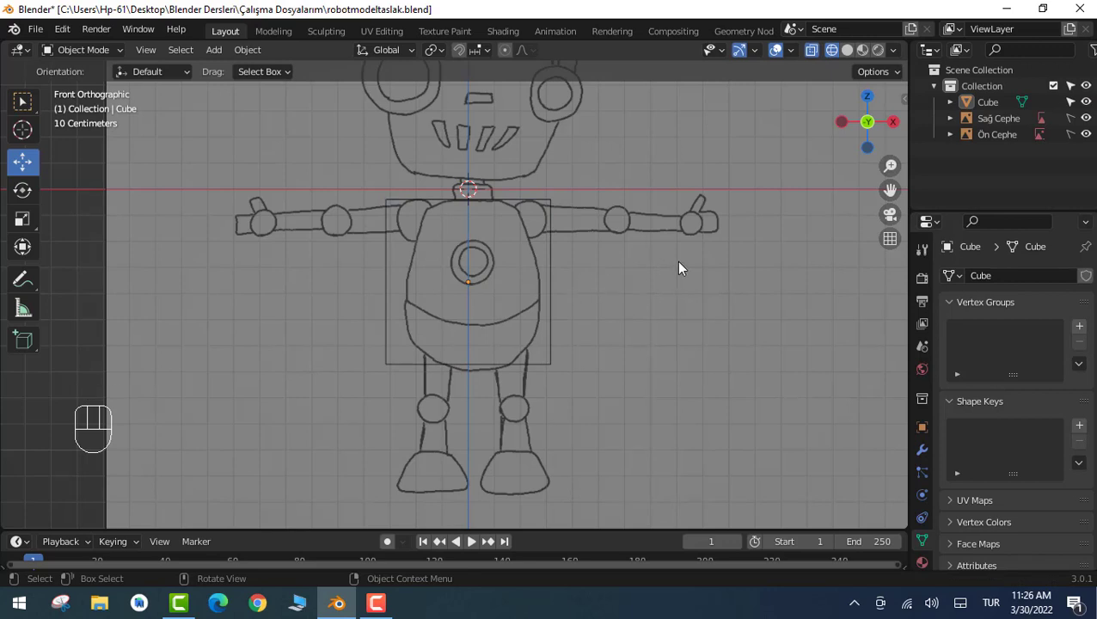
key("Tab")
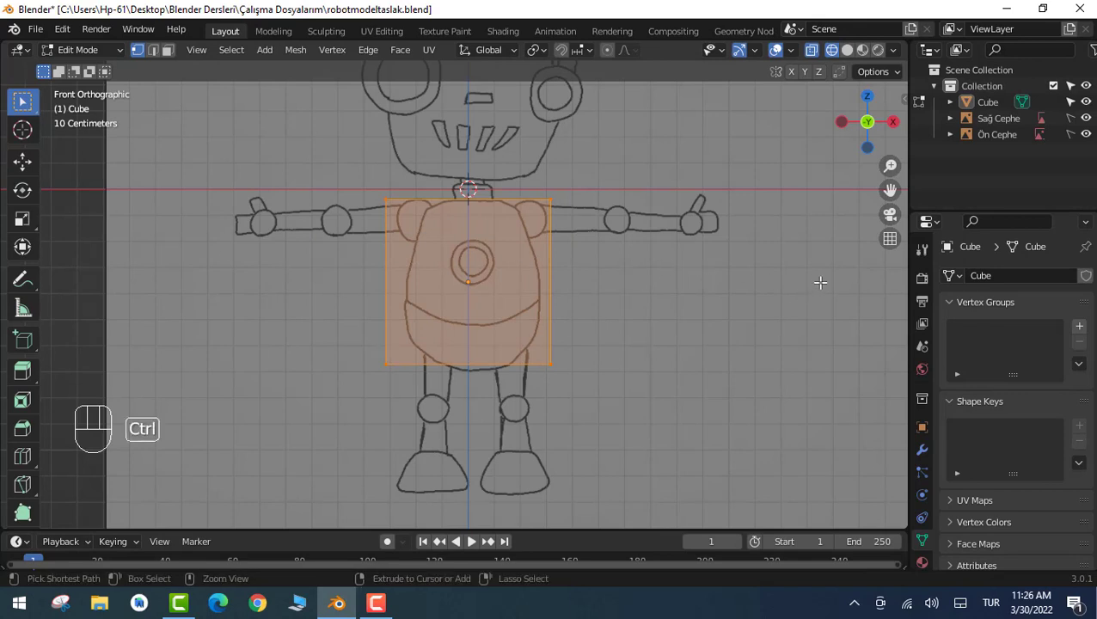
key("ctrl+r")
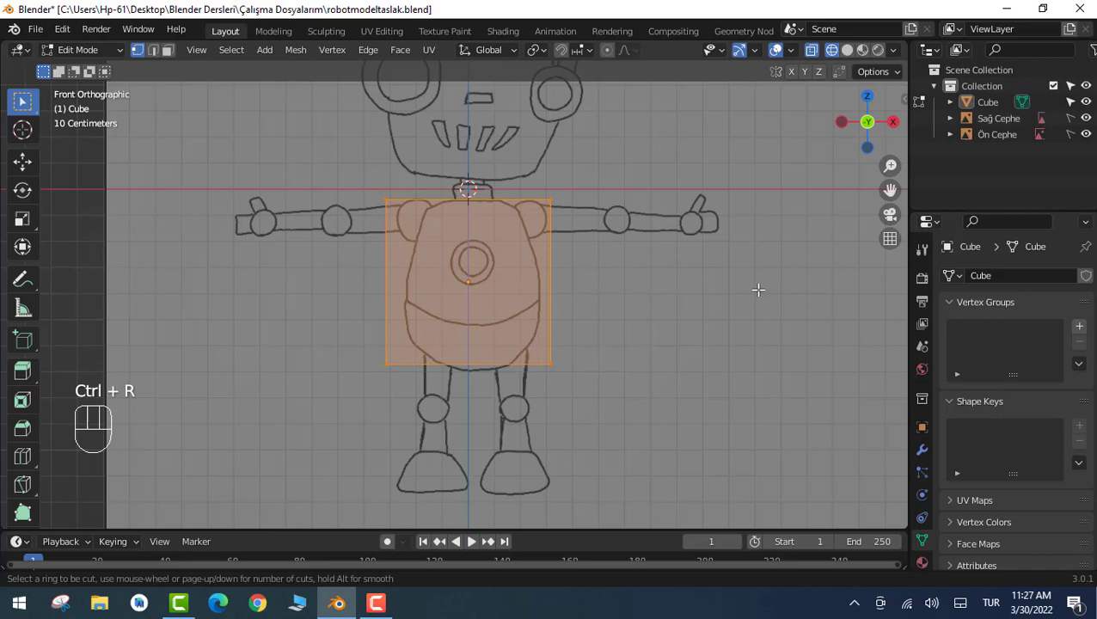
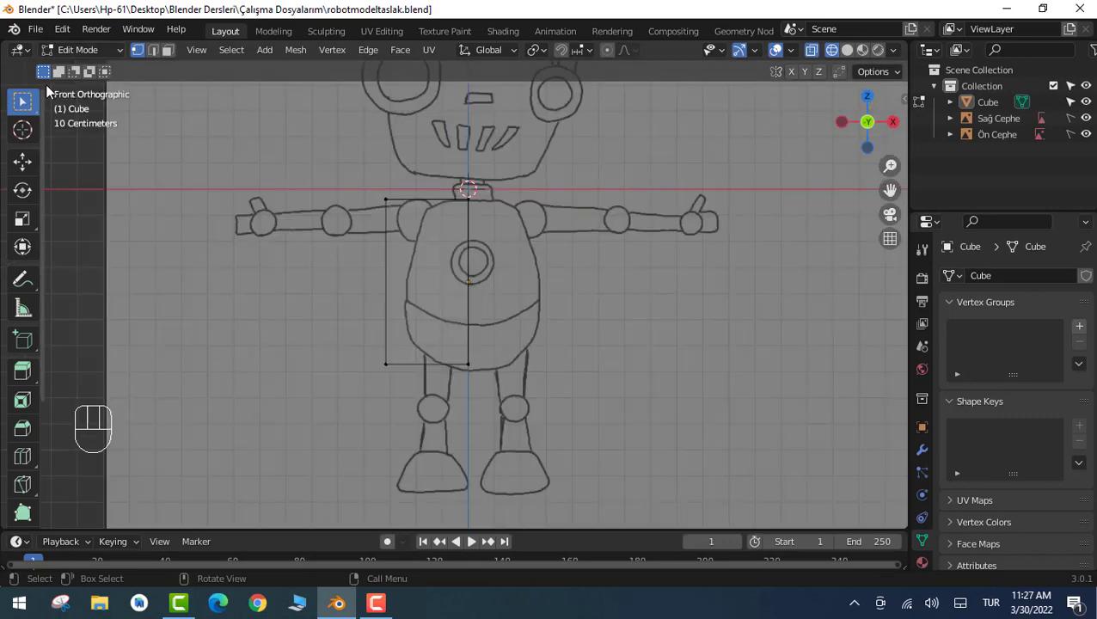
key("Tab")
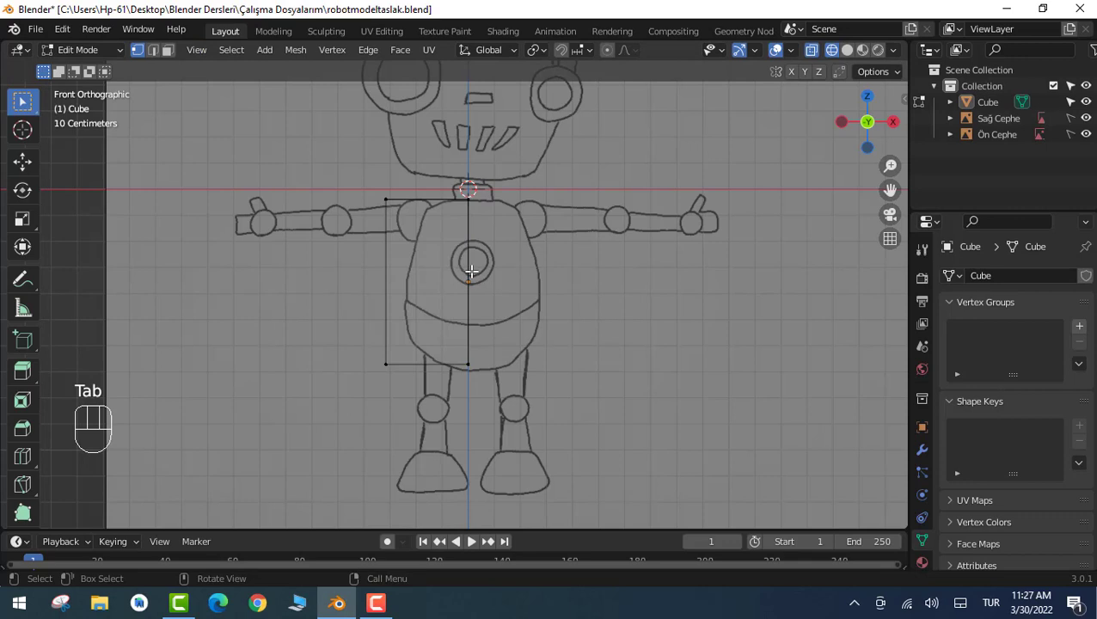
left_click(640, 296)
key("Tab")
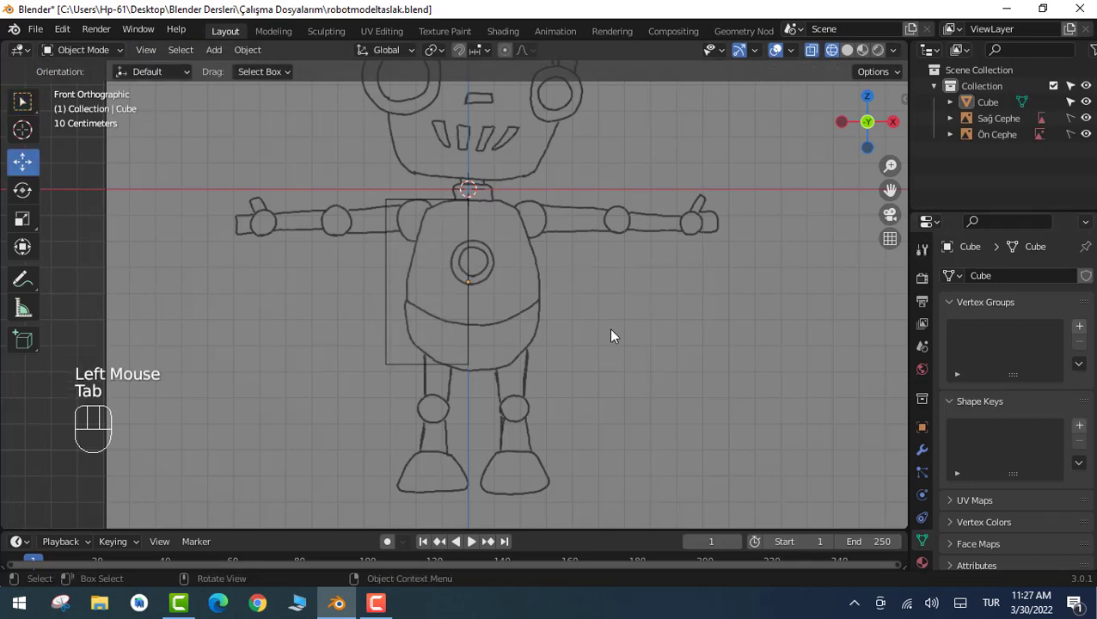
left_click(577, 433)
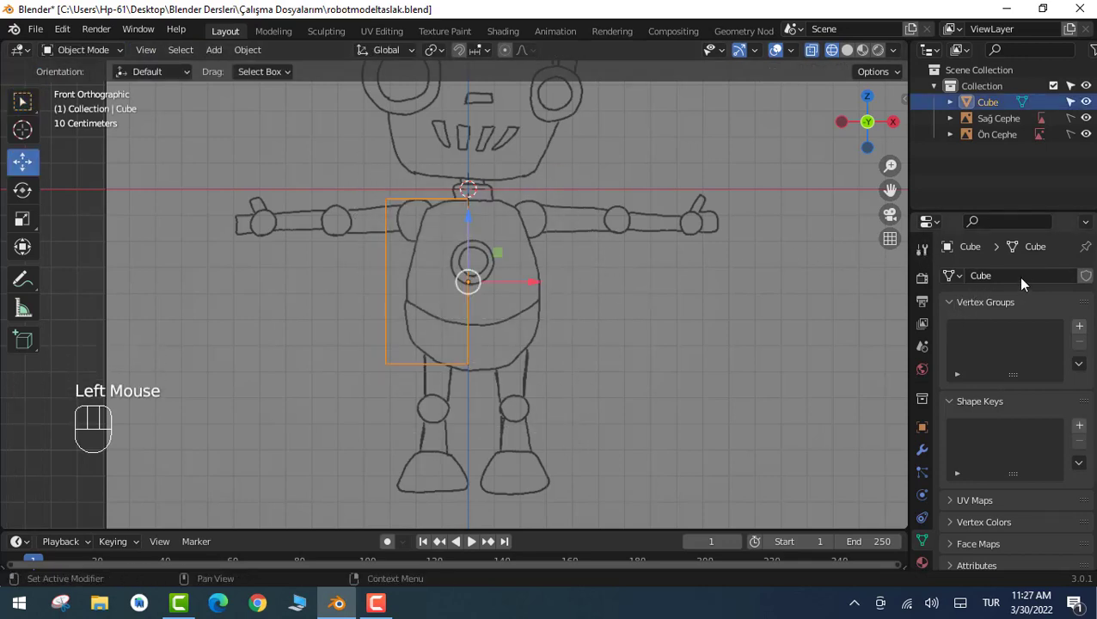
Add a Mirror modifier on the X axis to the half cube and check it from the front view
left_click(930, 448)
left_click_drag(995, 279, 777, 462)
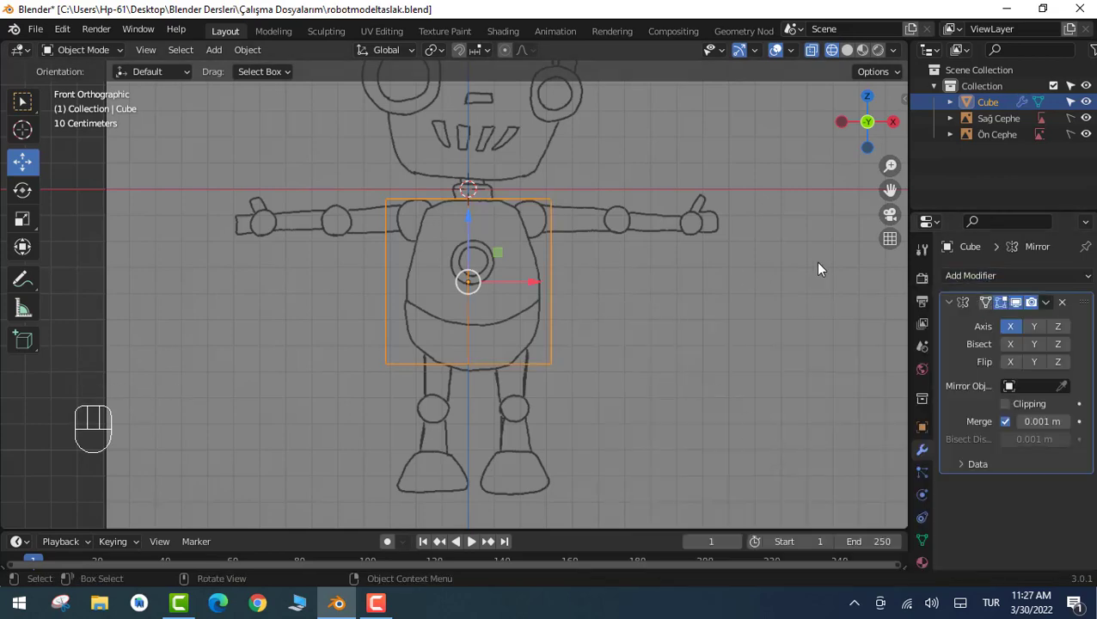
left_click_drag(822, 272, 800, 330)
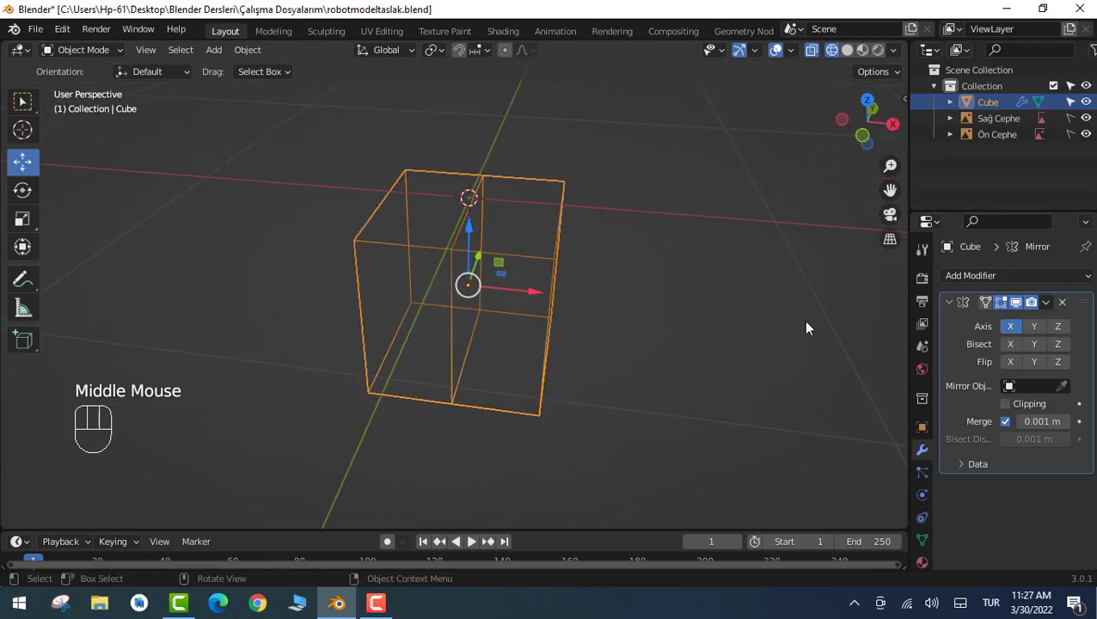
key("KP_1")
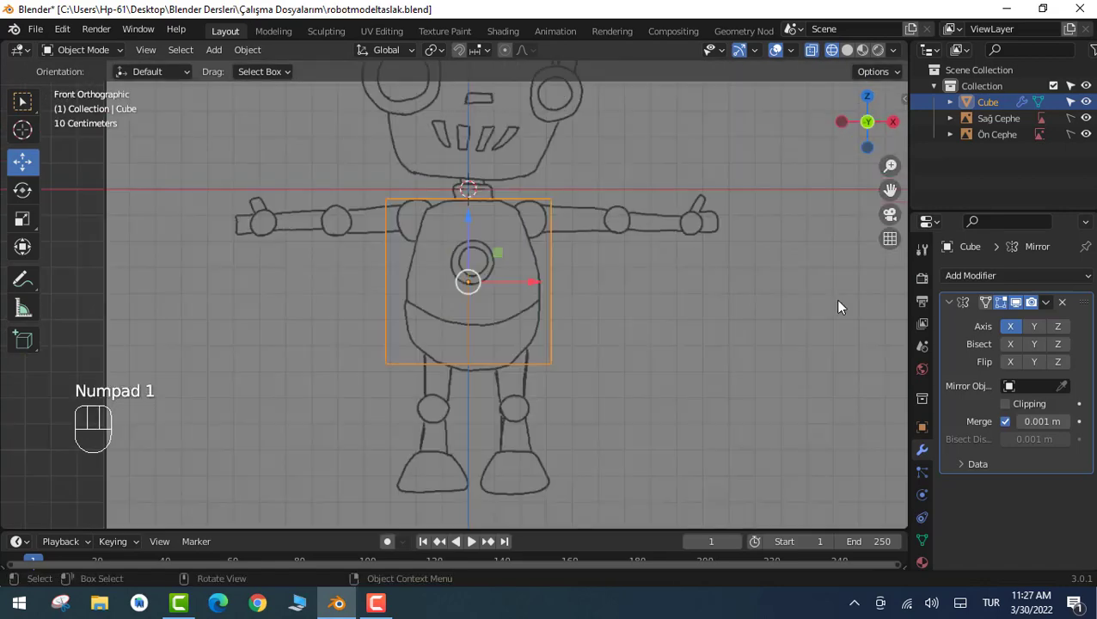
In Edit Mode, move the upper-left corner vertex down toward the rounded shoulder line
key("Tab")
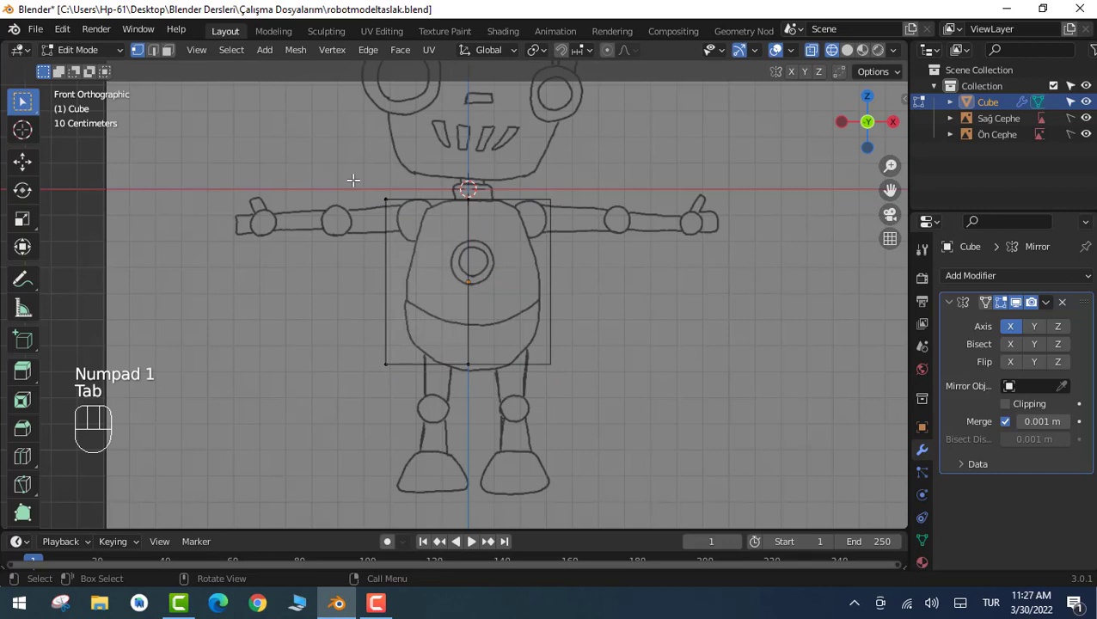
left_click_drag(378, 182, 406, 223)
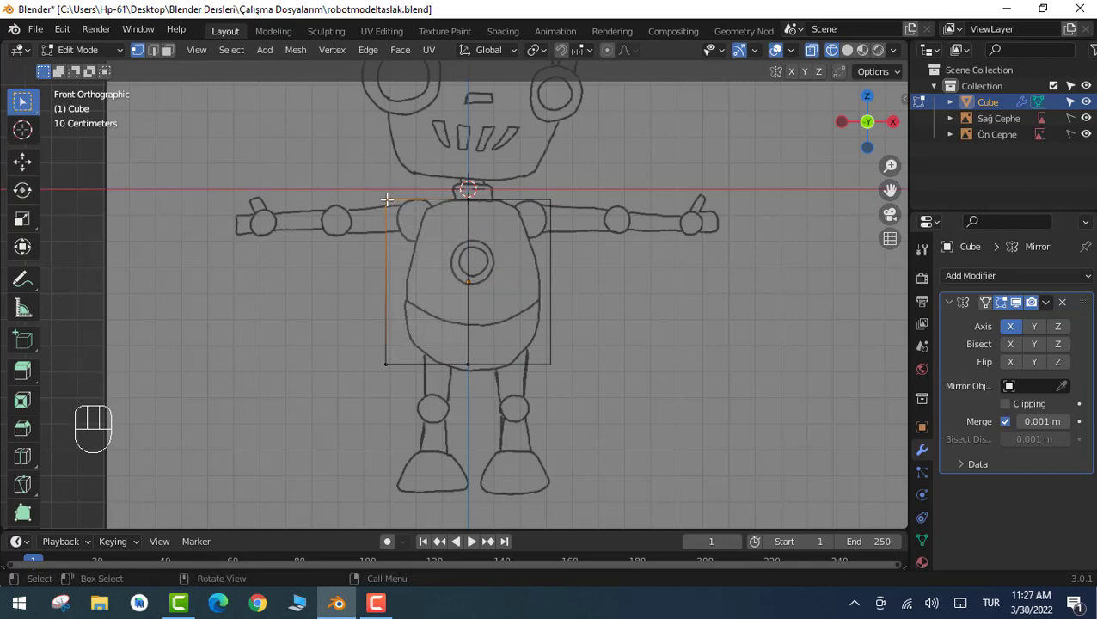
key("g")
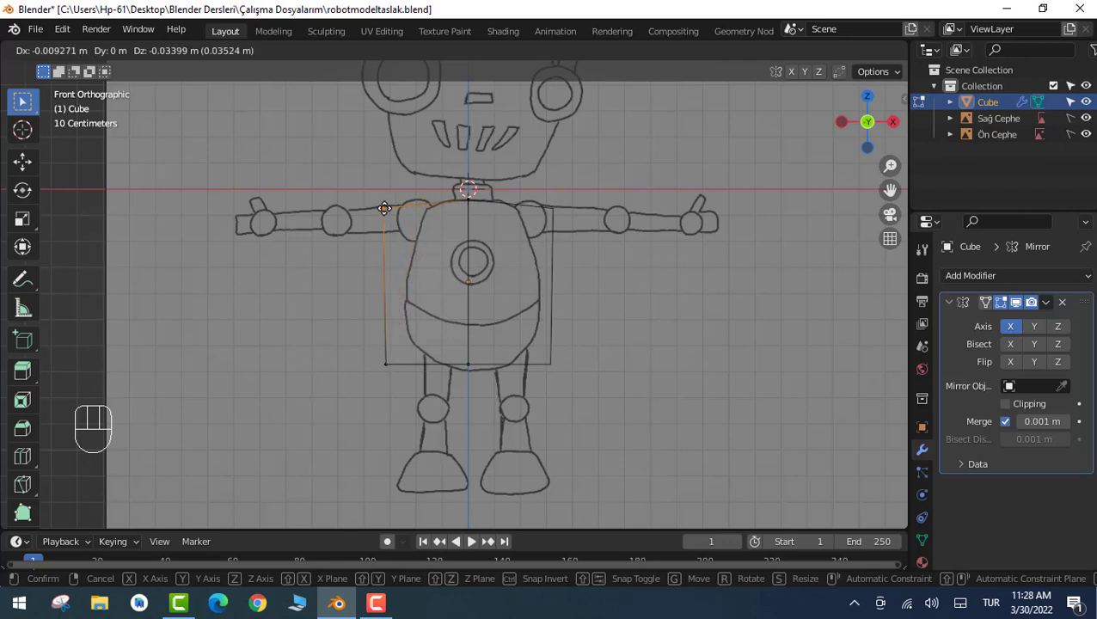
key("ctrl+z")
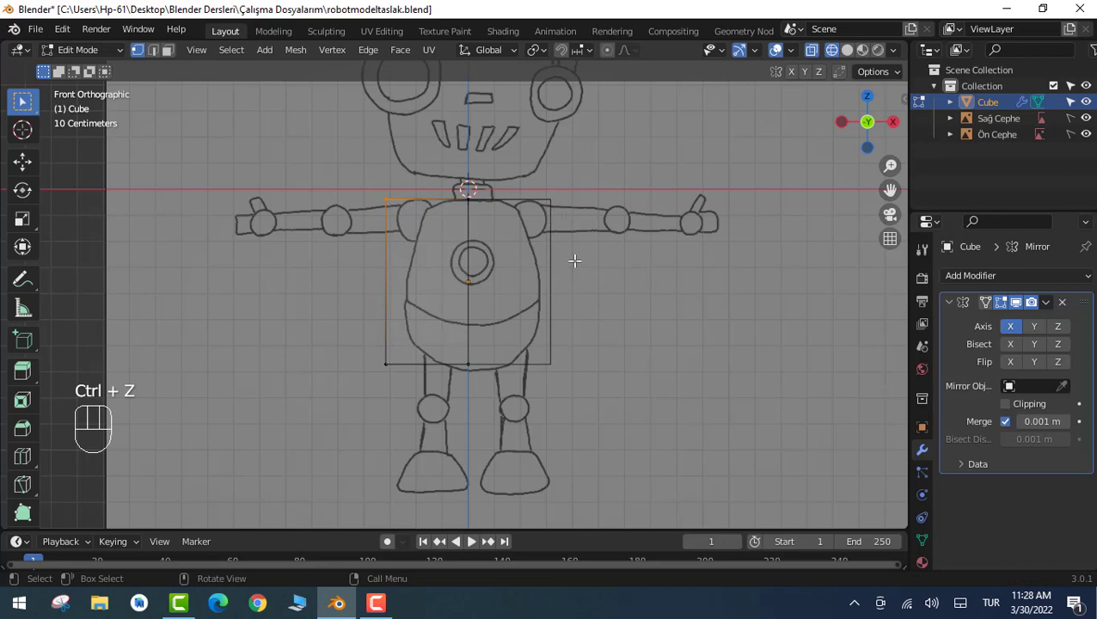